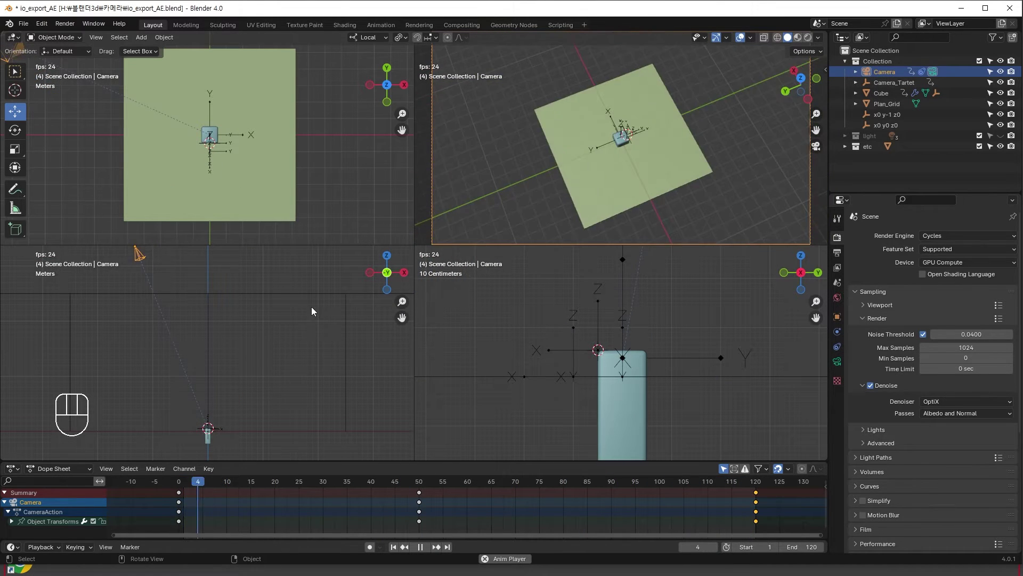
Step: Select Camera_Tartet, Cube and the light in turn, then preview the scene rendered through the camera
click(901, 87)
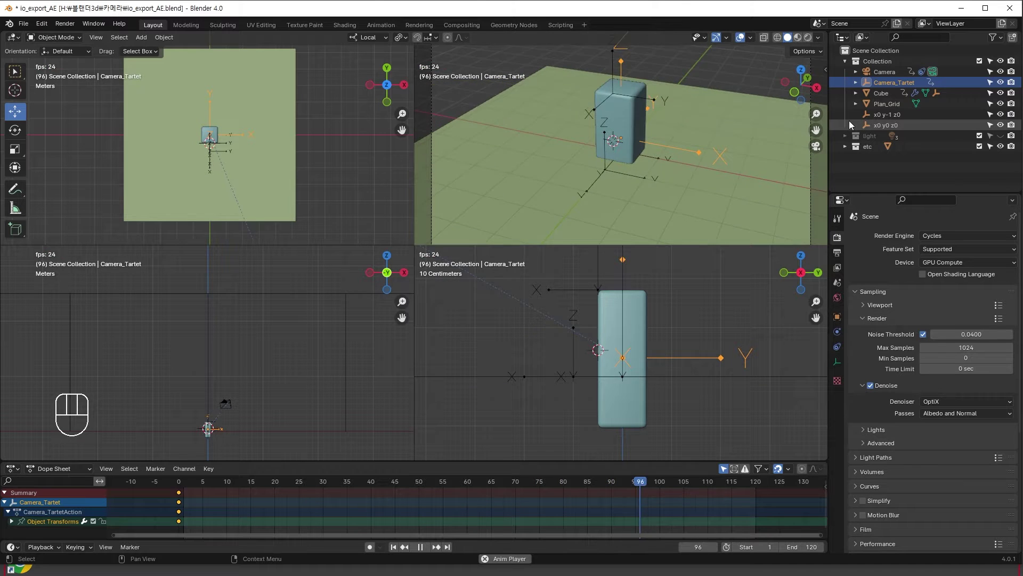
click(881, 98)
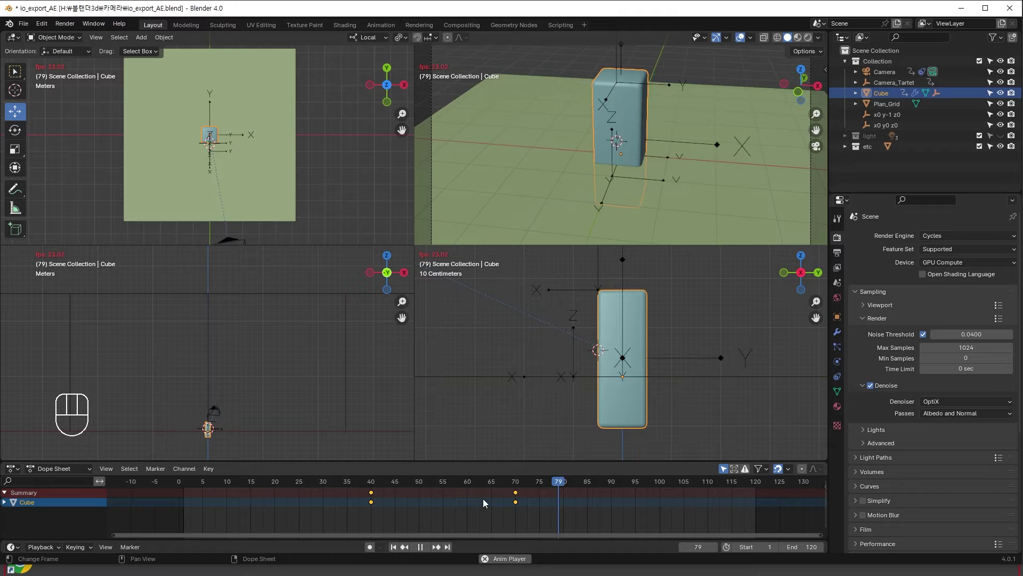
click(198, 360)
click(171, 360)
click(214, 346)
click(250, 357)
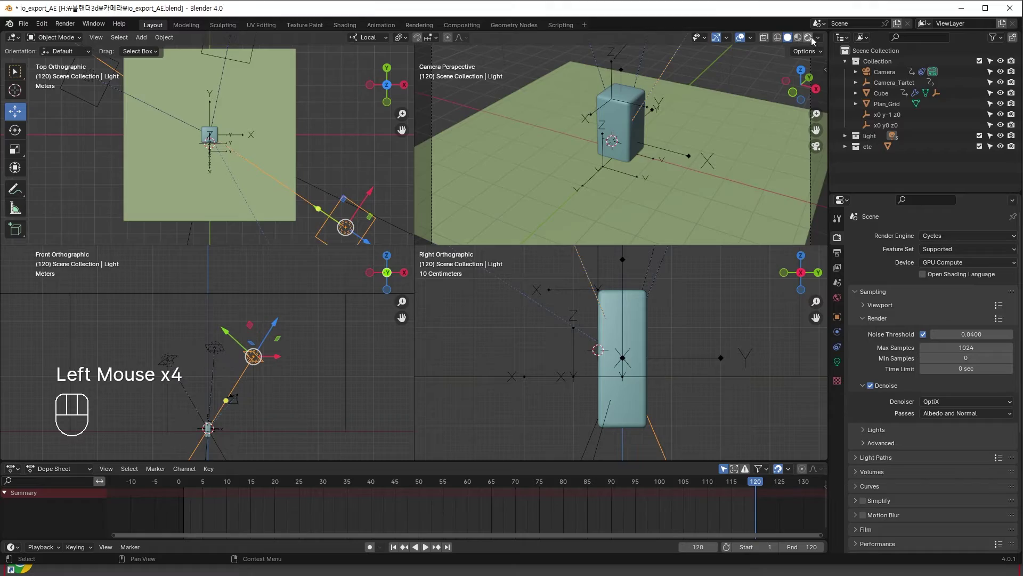
Step: Save the scene as io_export_AE01 and set output to 30 fps with the frame range starting at 0
key(ctrl+alt+q)
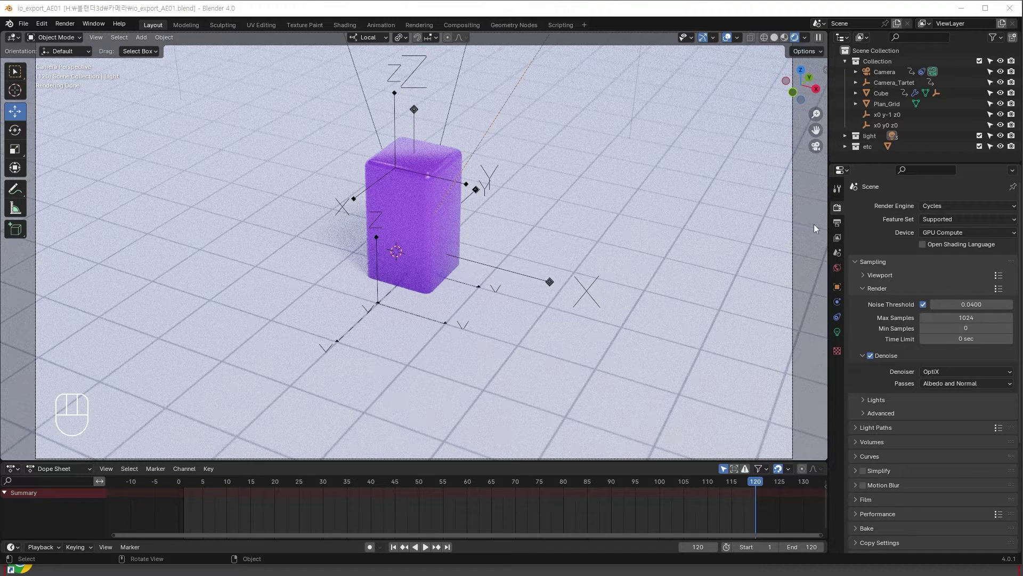
click(838, 224)
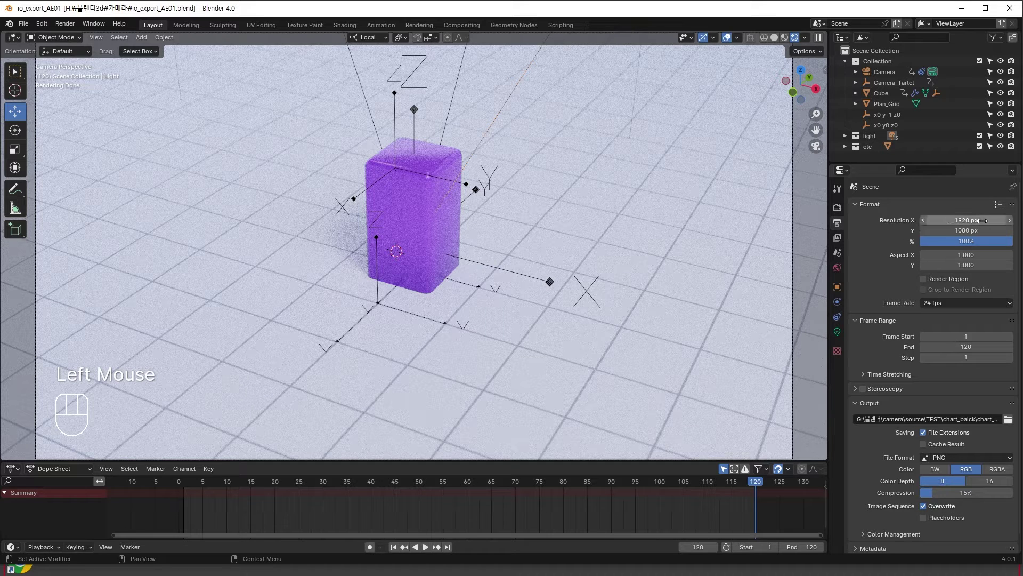
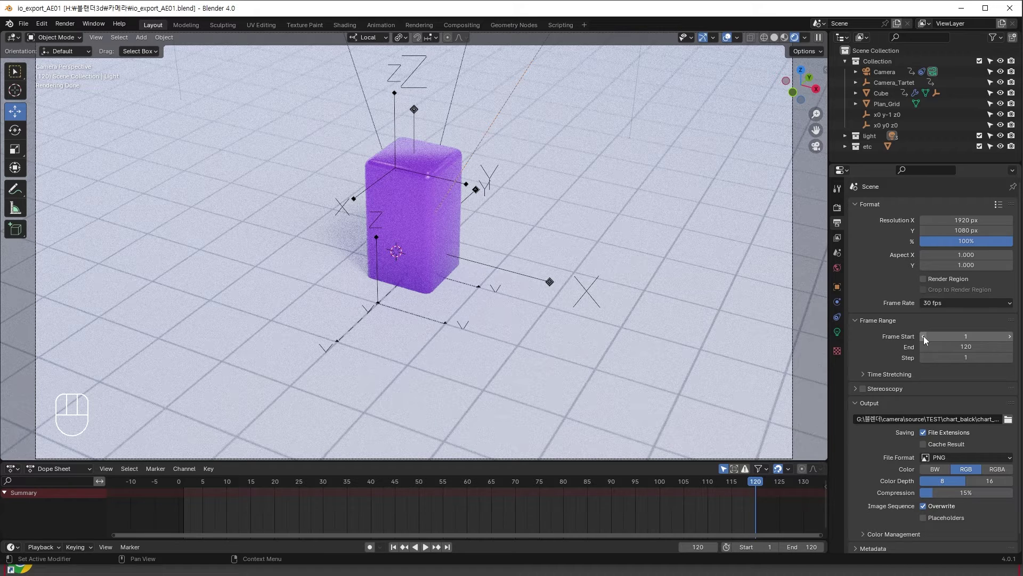
click(928, 339)
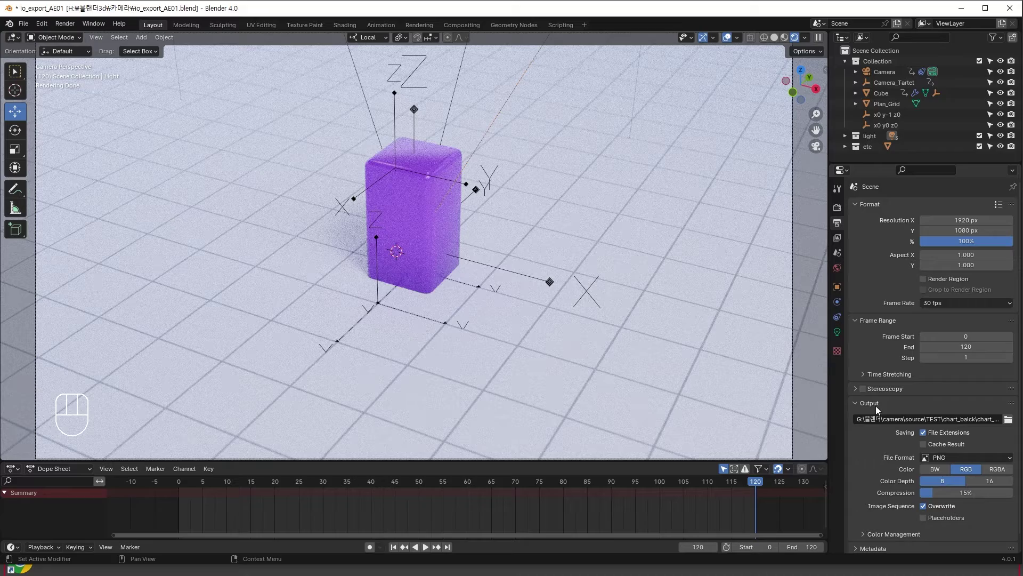
click(1012, 421)
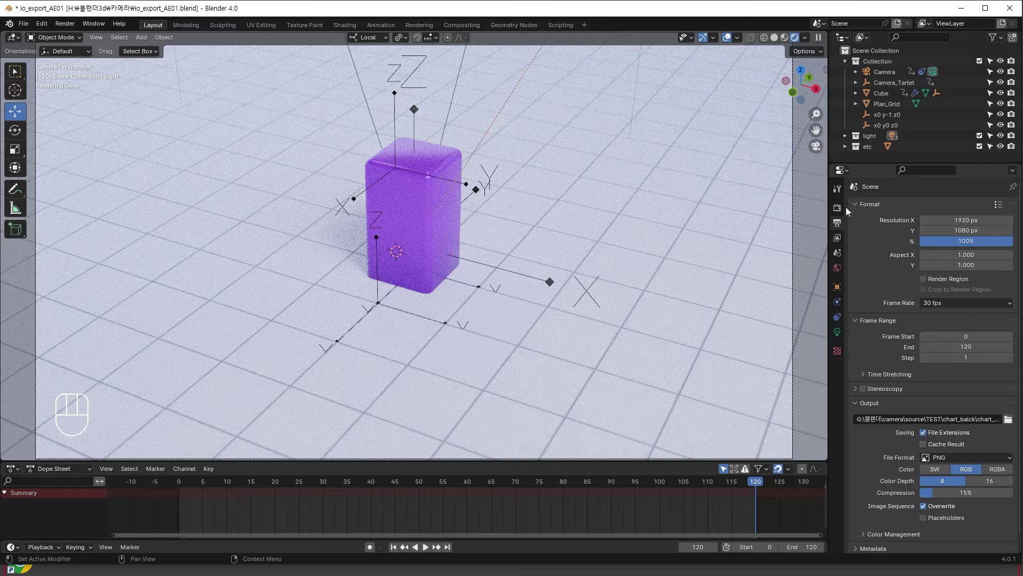
click(840, 208)
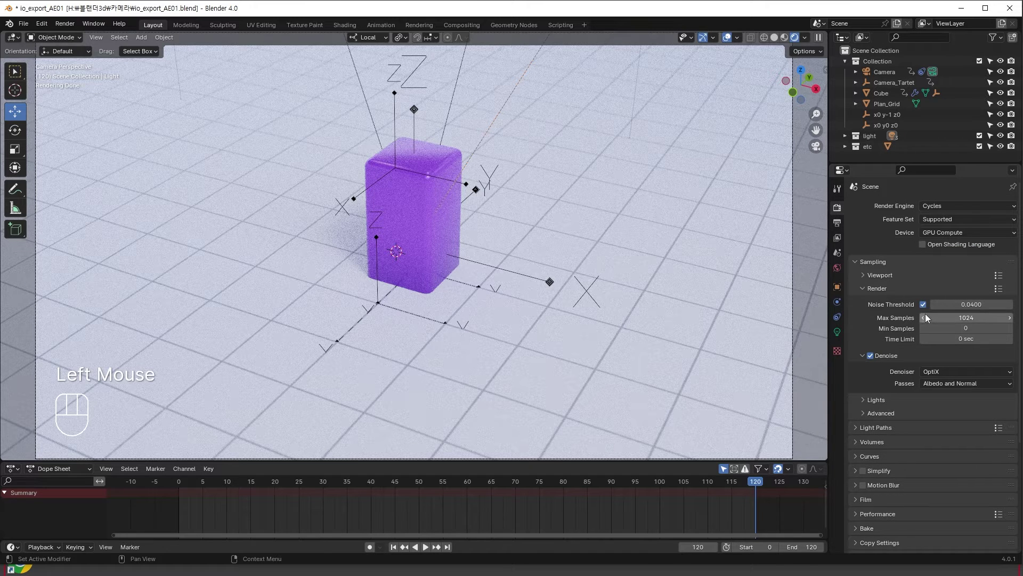
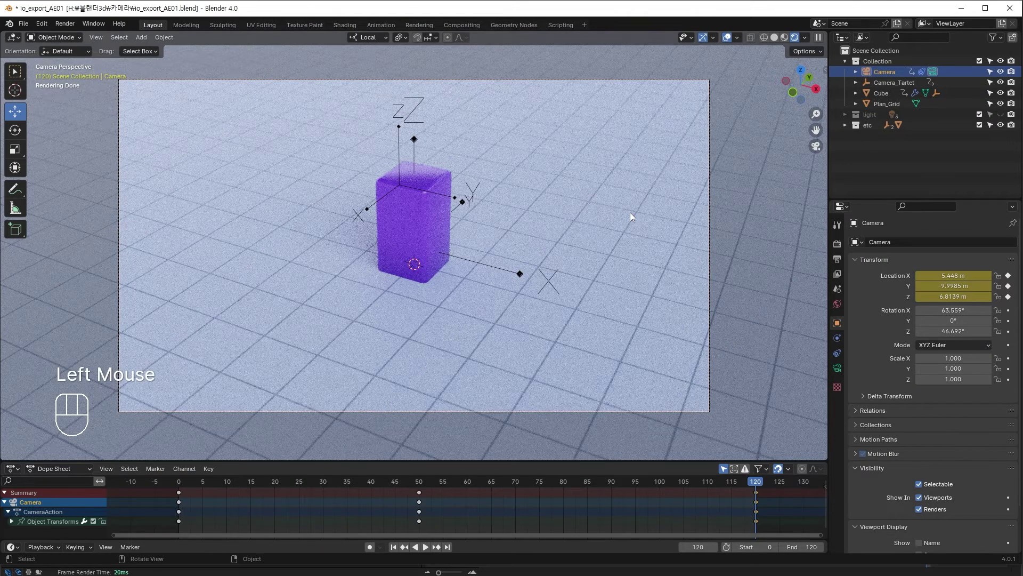
Step: In wireframe shading, add an arrows empty at the world origin to become world XYZ
click(761, 39)
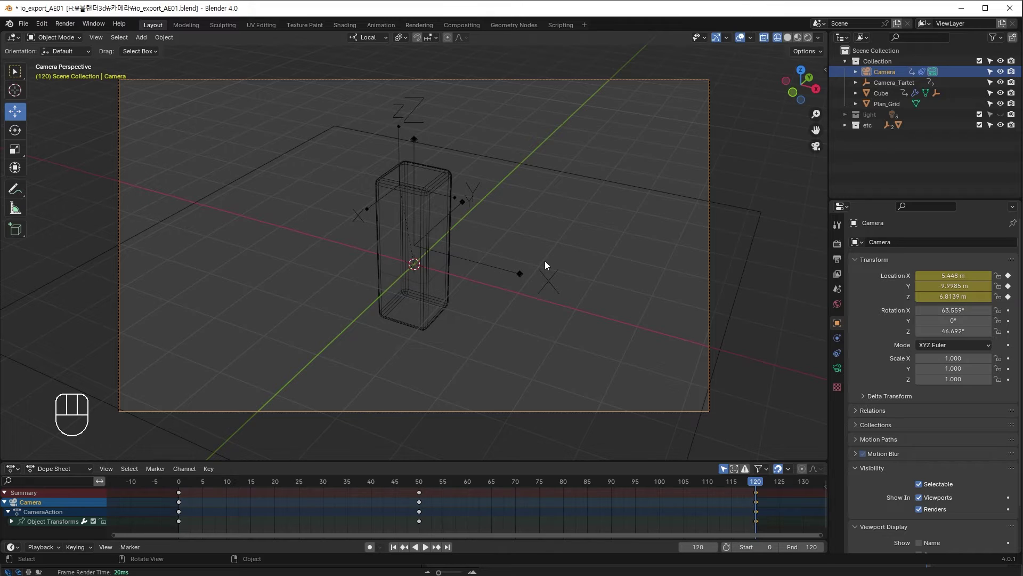
key(shift+a)
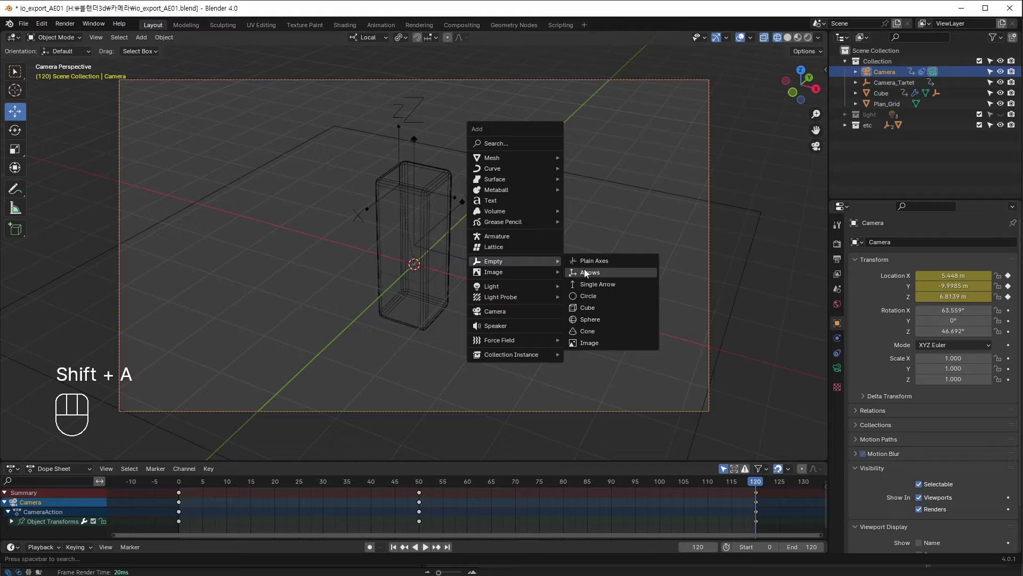
drag(879, 140, 902, 167)
click(876, 139)
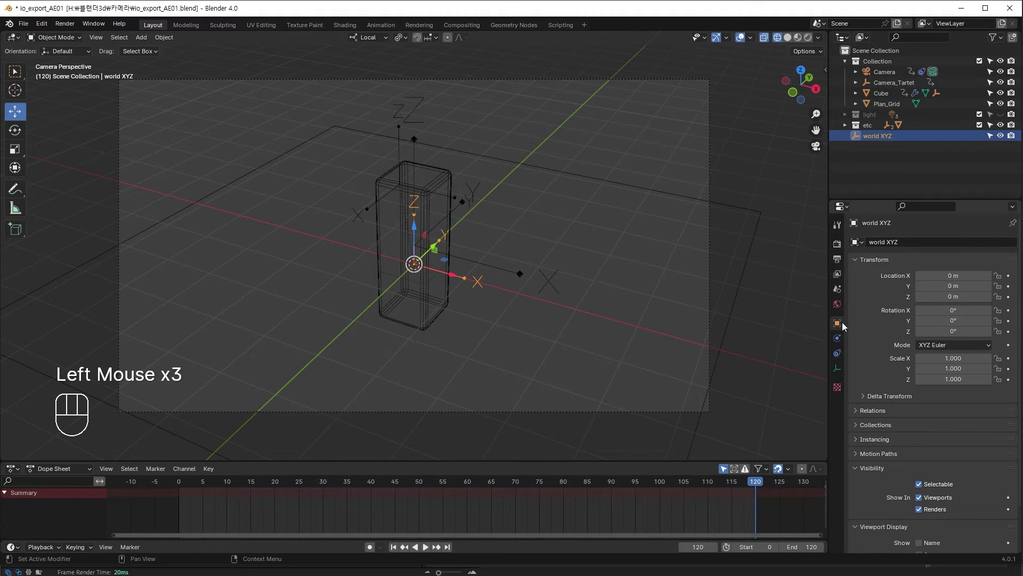
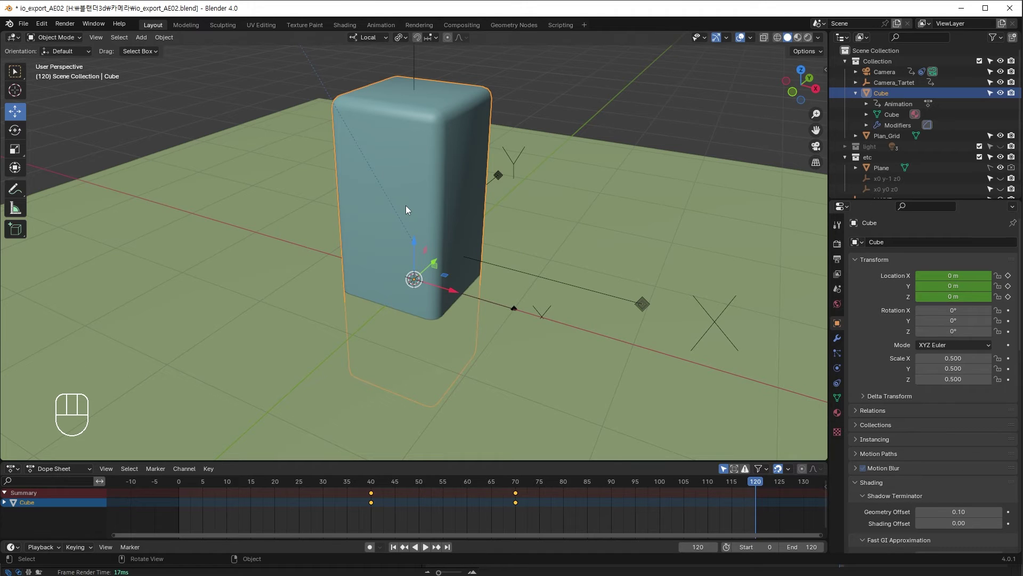
Step: Snap the cursor to the cube's front face in Edit Mode and add an arrows empty raised along Z
key(Tab)
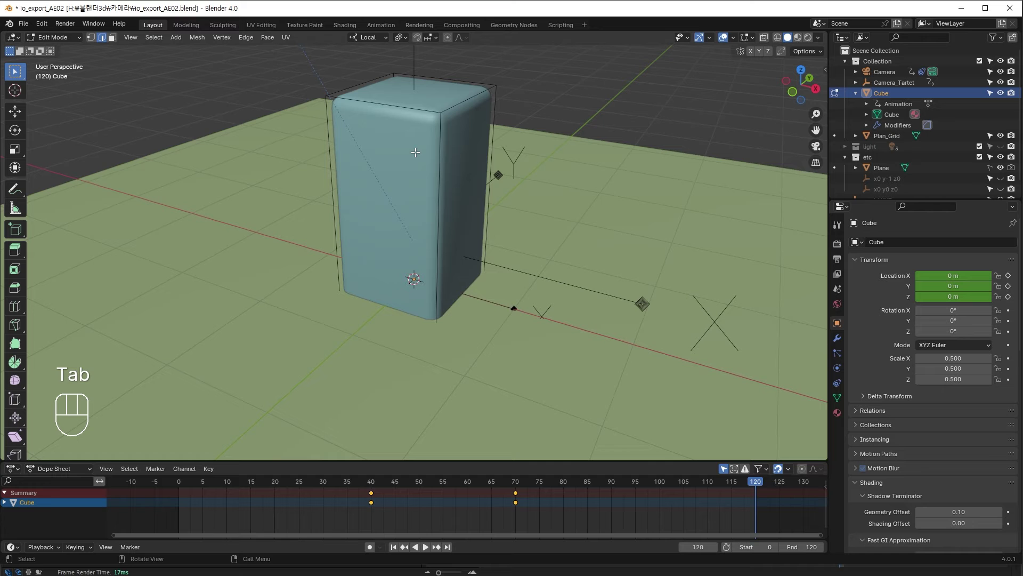
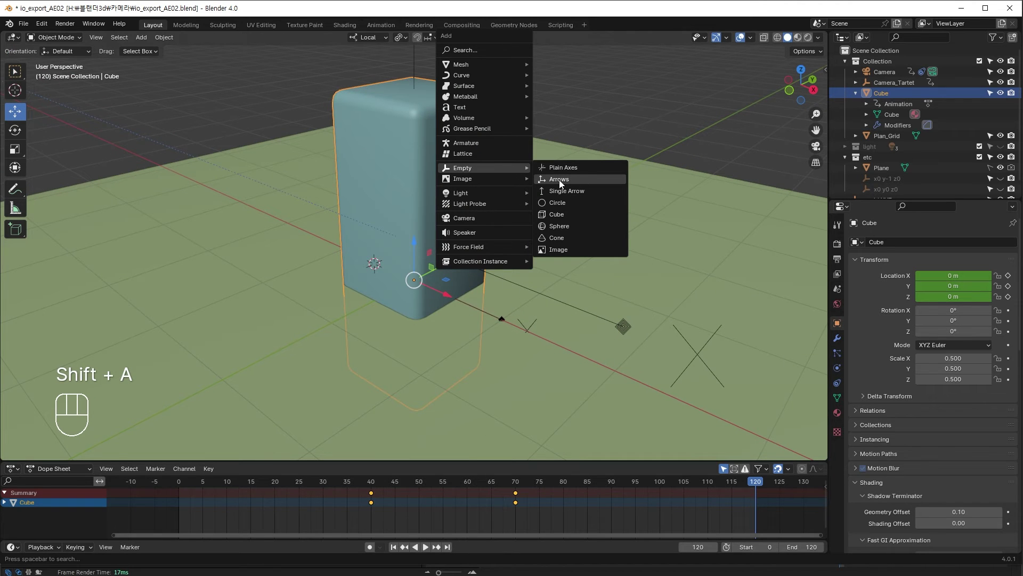
drag(477, 249, 489, 239)
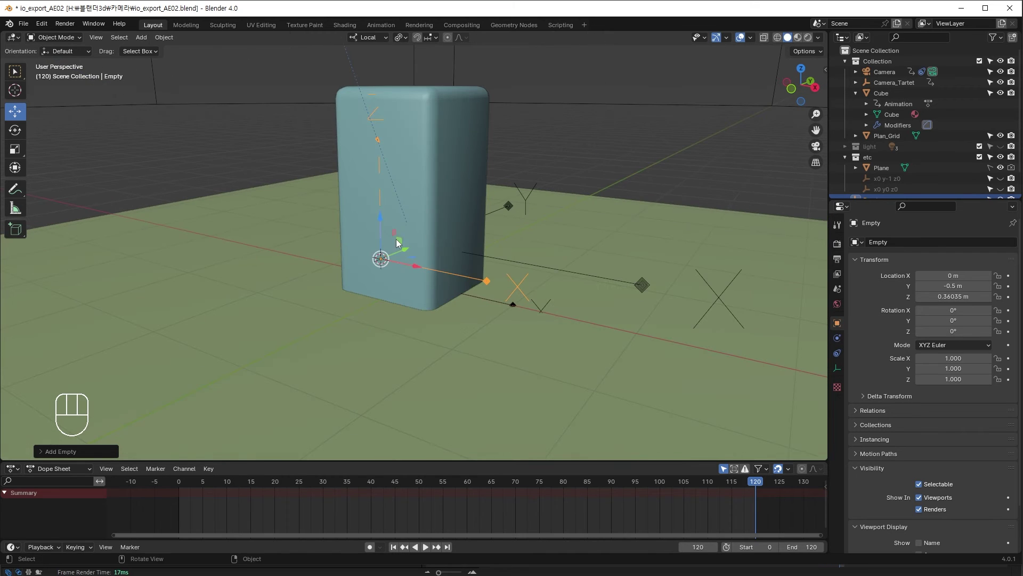
click(381, 220)
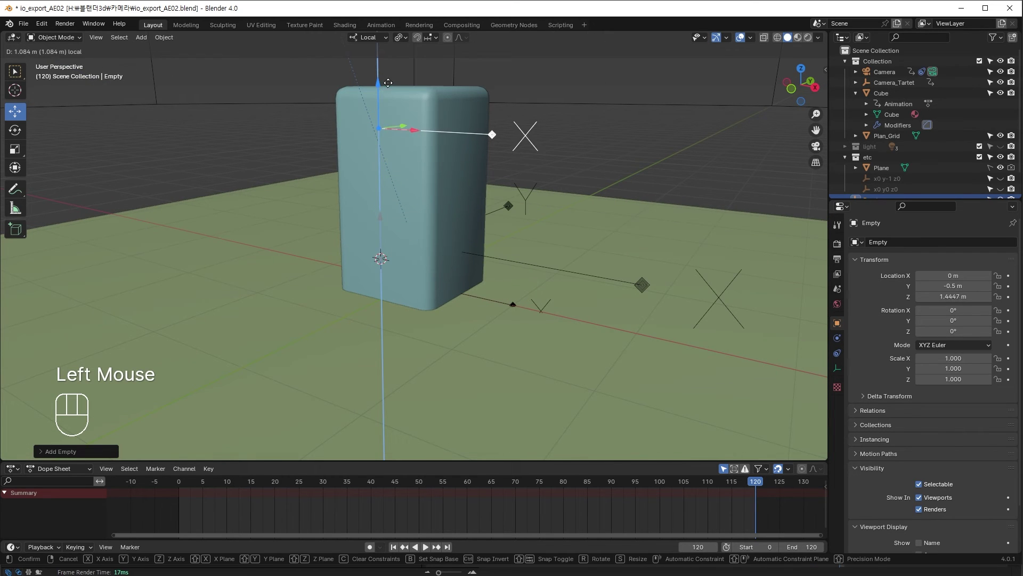
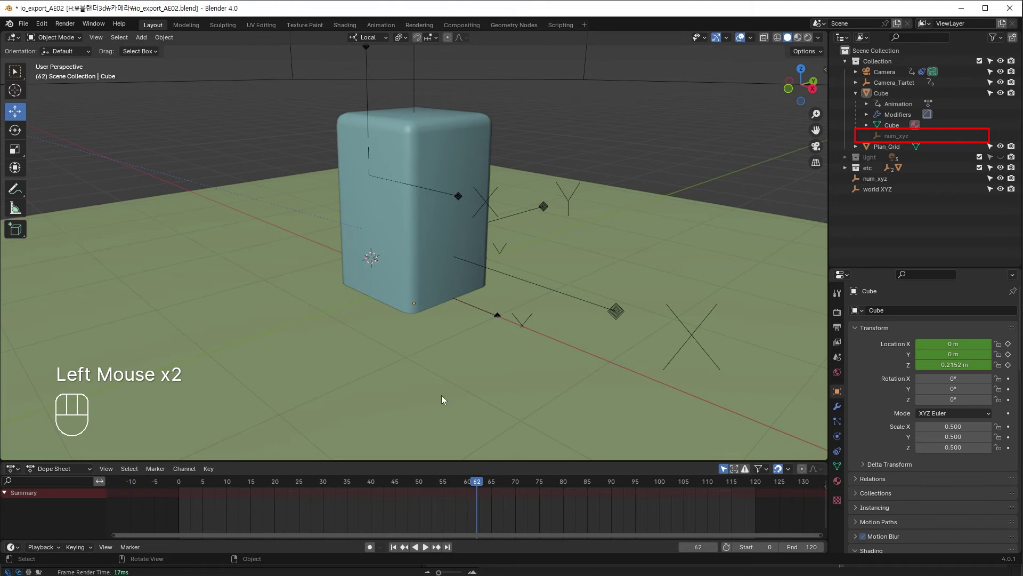
Step: With num_xyz selected and the animation scrubbed near its end, start the Adobe After Effects (.jsx) export
click(820, 148)
drag(556, 483, 767, 469)
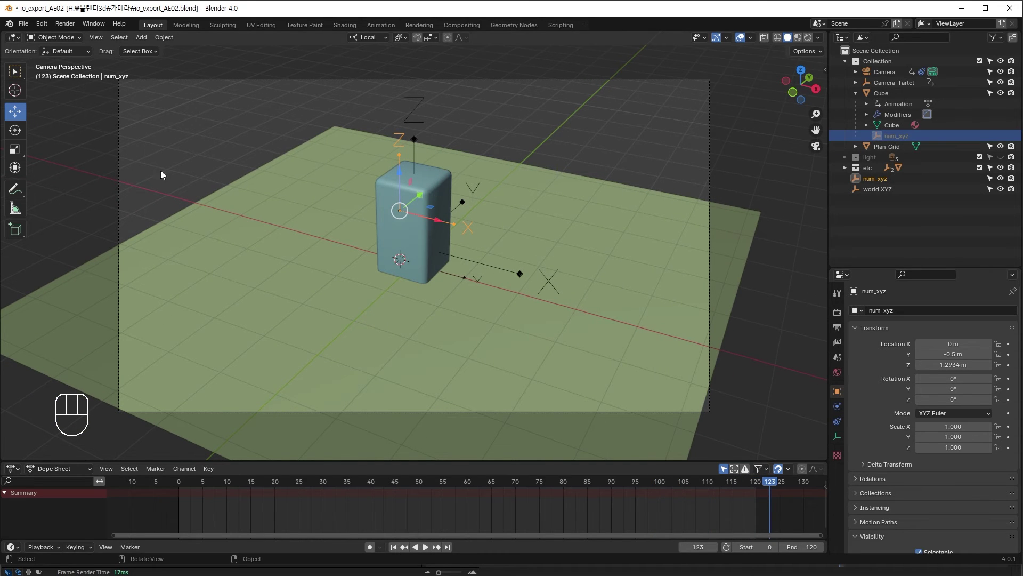
drag(30, 27, 216, 315)
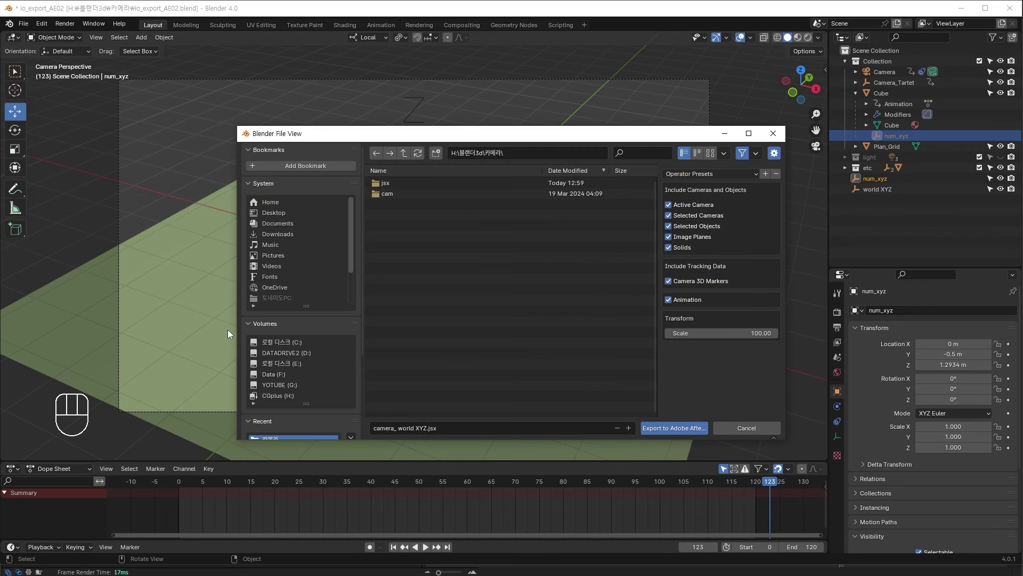